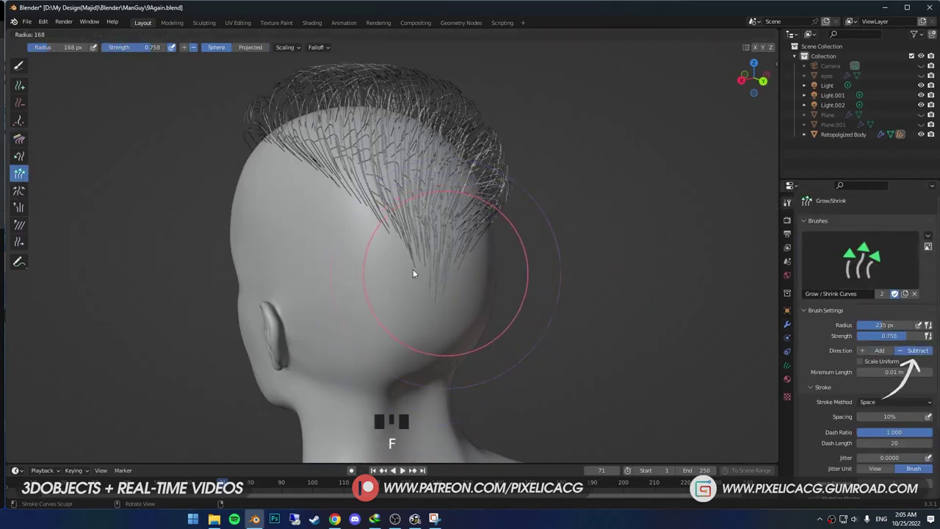
Step: Comb and shorten the hair strands with sculpt strokes, undoing the strokes that go wrong
left_click_drag(440, 291, 458, 205)
left_click_drag(458, 204, 442, 230)
left_click_drag(443, 230, 431, 230)
key("ctrl+z")
left_click_drag(396, 212, 461, 252)
key("ctrl+z")
left_click(475, 262)
left_click_drag(481, 262, 443, 263)
left_click_drag(444, 263, 489, 238)
left_click_drag(489, 238, 457, 172)
left_click_drag(457, 171, 482, 189)
Step: Inspect the head from several angles, exit to Object Mode and select the Retopolgized Body object
middle_click(482, 189)
left_click_drag(498, 178, 432, 206)
middle_click(432, 206)
left_click_drag(408, 151, 476, 202)
middle_click(477, 202)
left_click_drag(499, 193, 501, 205)
middle_click(501, 205)
left_click_drag(421, 177, 423, 163)
middle_click(423, 163)
left_click_drag(436, 151, 319, 223)
left_click_drag(319, 224, 323, 201)
left_click(322, 202)
left_click_drag(422, 285, 404, 282)
left_click(371, 298)
Step: Select Curves.001, enter Sculpt Mode and choose the Add brush from the toolbar
key("a")
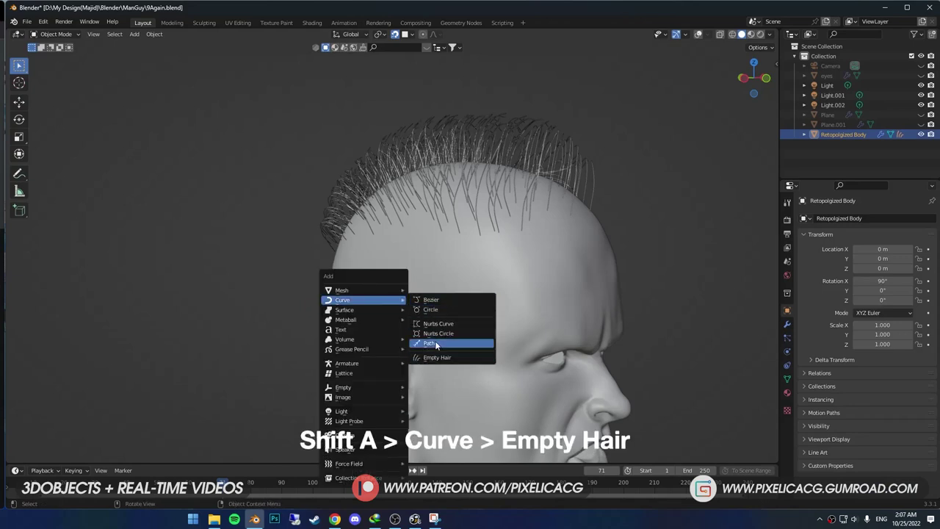
key("shift+a")
left_click(641, 139)
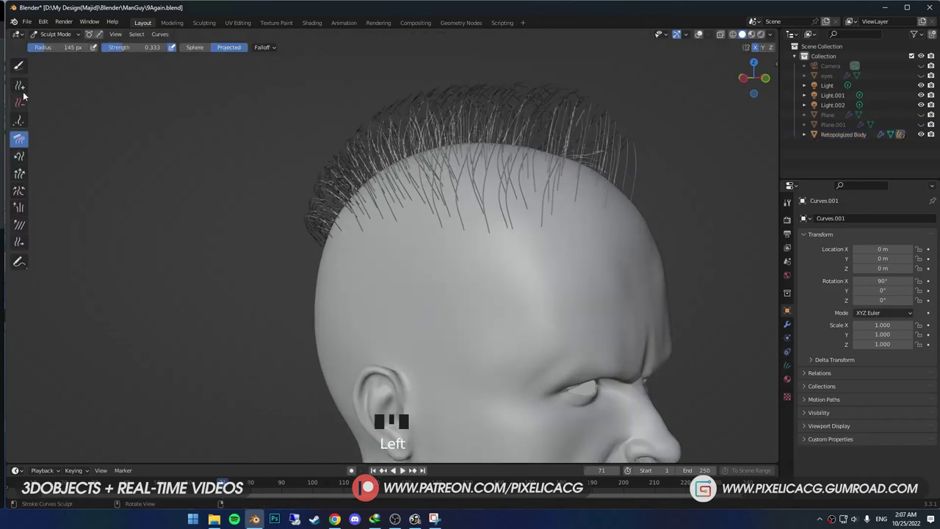
left_click_drag(19, 86, 429, 263)
Step: Stroke new strands along the front hairline with the Add brush, undoing stray strokes
left_click_drag(429, 263, 471, 266)
left_click_drag(471, 266, 412, 289)
left_click_drag(413, 290, 457, 287)
left_click_drag(457, 287, 392, 298)
left_click_drag(391, 298, 422, 338)
left_click_drag(422, 339, 460, 262)
key("ctrl+z")
middle_click(463, 259)
key("ctrl+z")
key("ctrl+z")
left_click_drag(257, 49, 571, 274)
key("ctrl+z")
left_click_drag(536, 298, 459, 313)
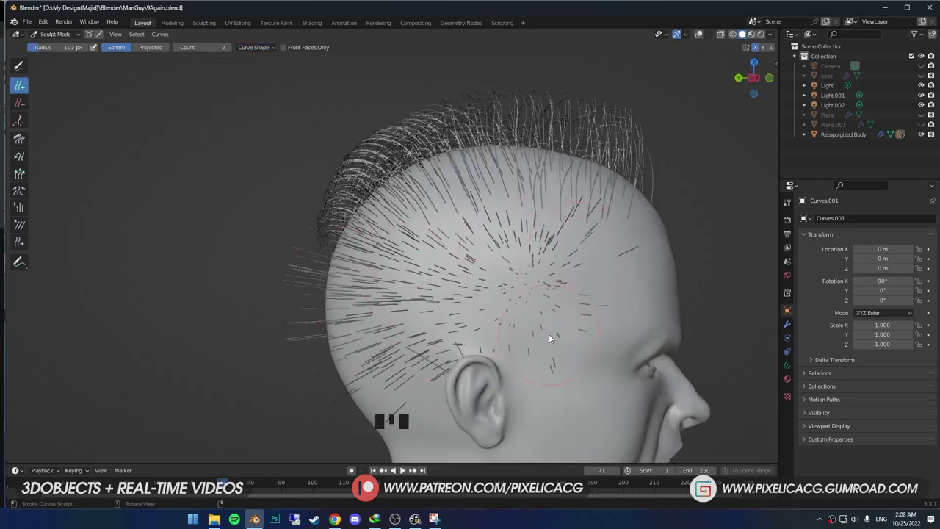
Step: Add strands across the top of the scalp with repeated Add-brush strokes
left_click_drag(542, 308, 402, 421)
left_click_drag(402, 421, 433, 353)
middle_click(433, 354)
left_click_drag(358, 318, 415, 300)
left_click_drag(416, 300, 422, 317)
left_click_drag(421, 317, 439, 291)
left_click_drag(438, 292, 392, 316)
left_click_drag(392, 316, 436, 305)
left_click_drag(436, 305, 451, 316)
left_click(450, 315)
Step: Shrink the brush radius and keep filling the crown with strands, undoing misplaced ones
key("f")
left_click_drag(463, 317, 466, 276)
left_click_drag(466, 276, 451, 318)
key("ctrl+z")
left_click_drag(454, 321, 459, 312)
key("ctrl+z")
key("f")
left_click_drag(460, 308, 420, 341)
key("ctrl+z")
left_click_drag(422, 345, 509, 246)
left_click_drag(508, 246, 443, 228)
key("ctrl+z")
left_click_drag(440, 227, 482, 263)
middle_click(482, 263)
scroll("up", 3)
Step: Pick another brush from the toolbar and stroke over the crown to even out the strands
left_click(22, 124)
key("shift+r")
left_click_drag(456, 230, 423, 266)
left_click_drag(422, 266, 354, 288)
left_click_drag(354, 288, 550, 192)
left_click_drag(550, 191, 484, 202)
left_click_drag(484, 202, 466, 225)
left_click_drag(467, 225, 450, 224)
Step: Switch to the Delete brush and clean up stray strands around the side of the head
scroll("up", 3)
left_click(18, 104)
left_click_drag(527, 225, 592, 297)
left_click(593, 297)
left_click_drag(582, 297, 563, 330)
left_click_drag(562, 331, 575, 299)
left_click_drag(574, 298, 532, 286)
left_click_drag(532, 285, 507, 275)
left_click_drag(525, 262, 35, 223)
scroll("down", 3)
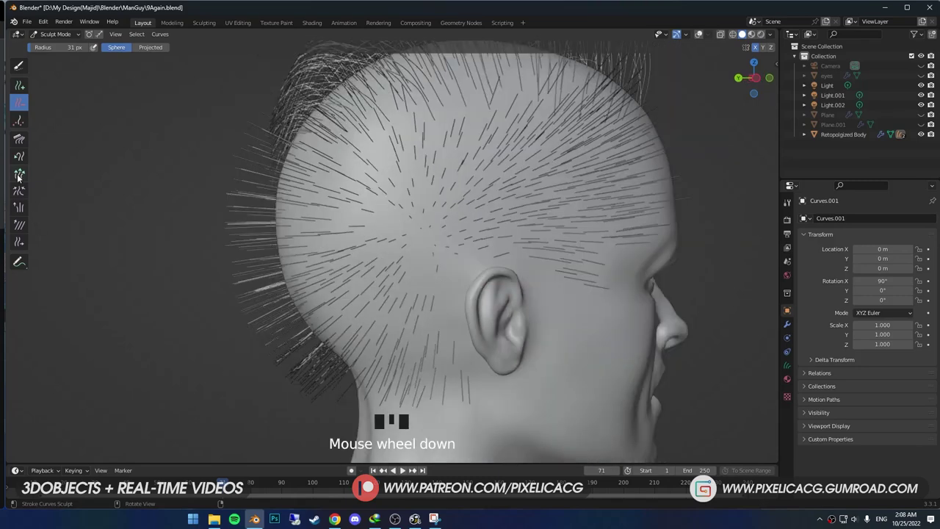
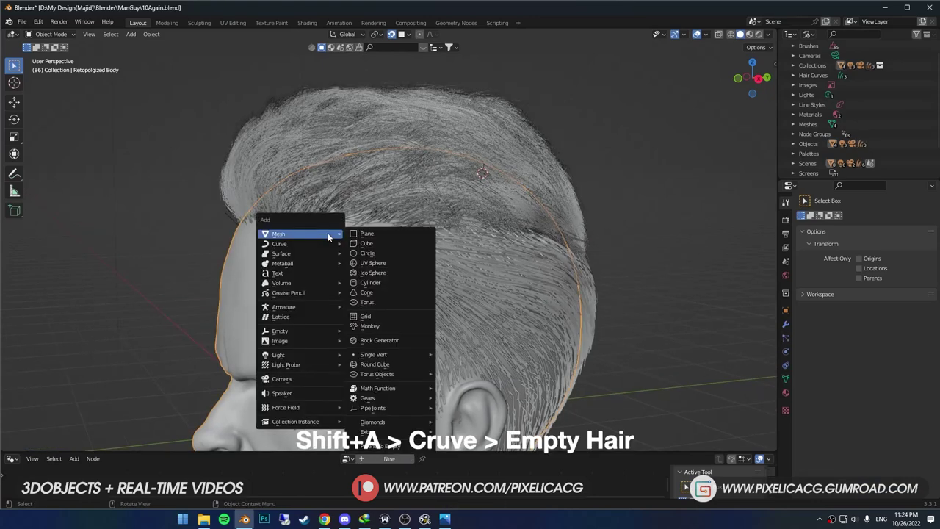
Step: Enter Sculpt Mode on the hair curves and comb the strands across the head with the Comb brush
key("shift+a")
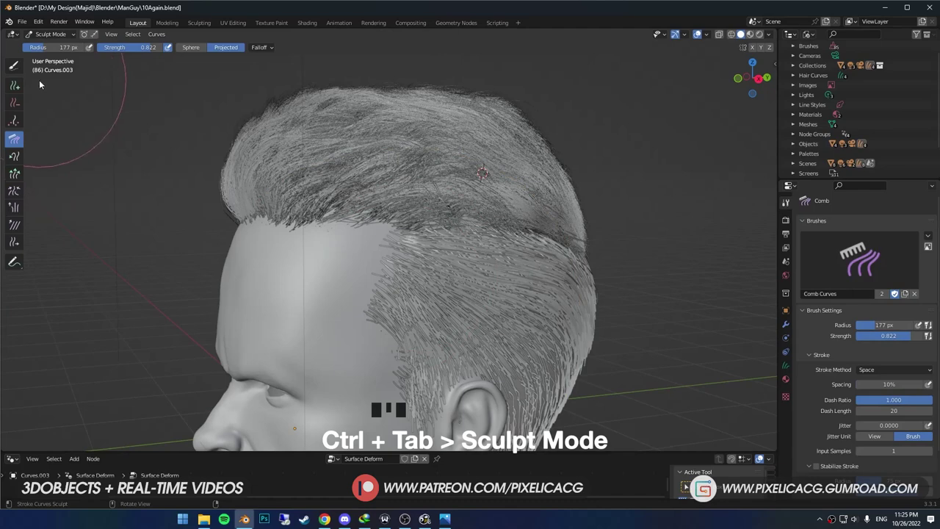
left_click(17, 88)
left_click_drag(386, 240, 34, 144)
left_click_drag(34, 144, 536, 153)
left_click_drag(535, 154, 599, 268)
left_click_drag(599, 268, 397, 89)
left_click_drag(398, 90, 473, 180)
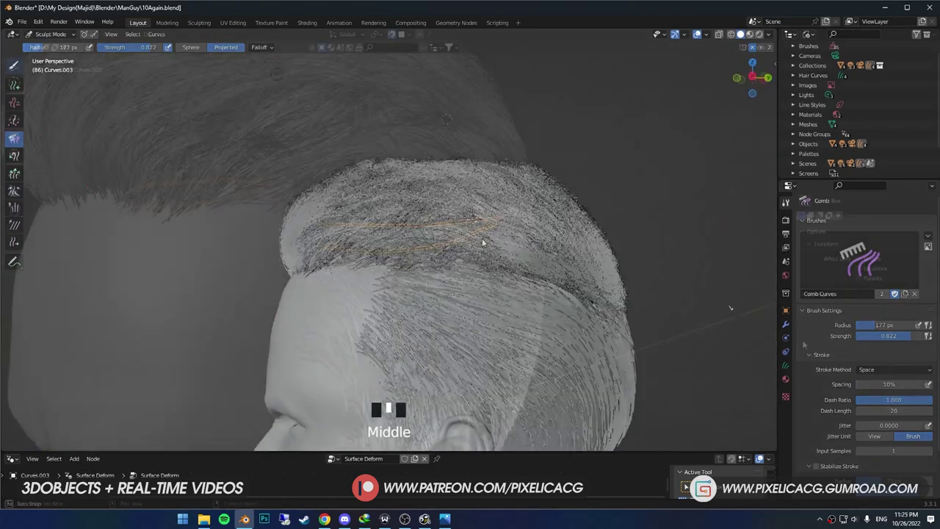
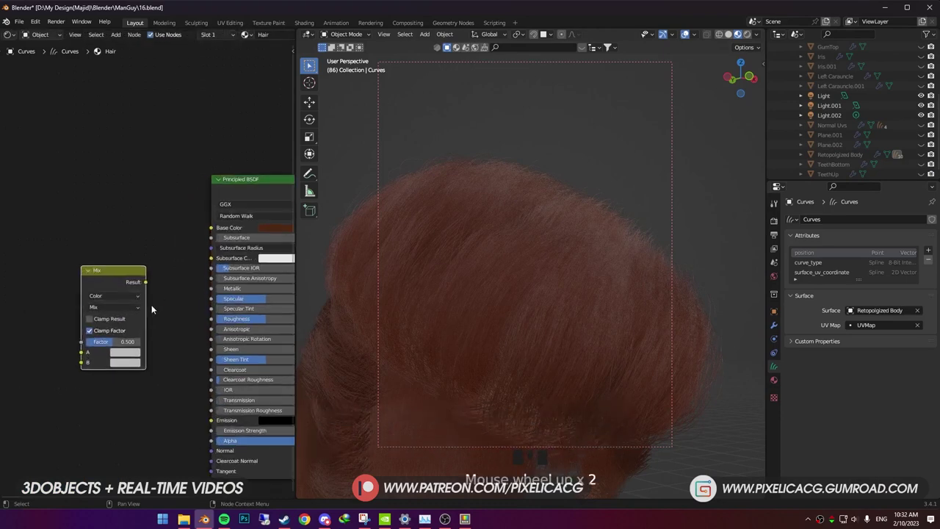
Step: Frame the hair node tree and add Curves Info and ColorRamp nodes through the node search
left_click(157, 280)
left_click(136, 280)
scroll("up", 3)
middle_click(141, 273)
scroll("down", 3)
middle_click(172, 287)
scroll("up", 3)
left_click_drag(172, 283, 145, 266)
key("shift+a")
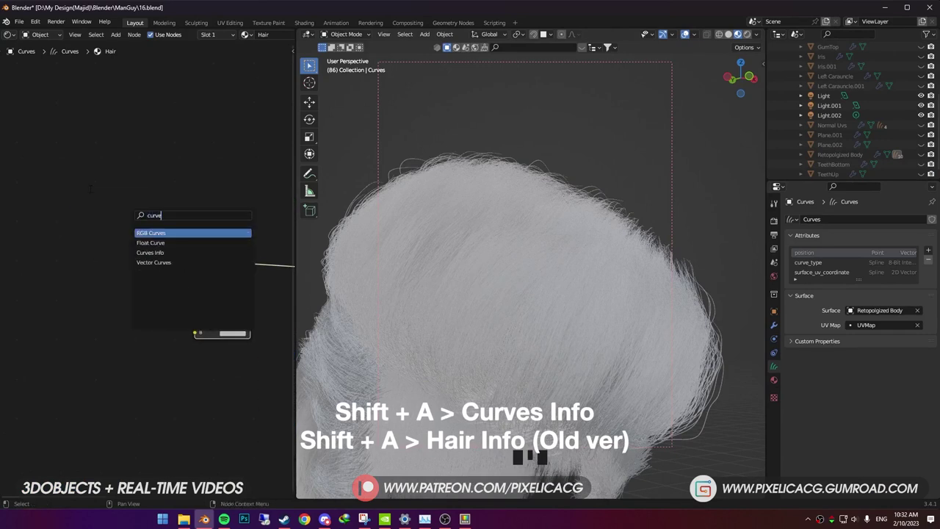
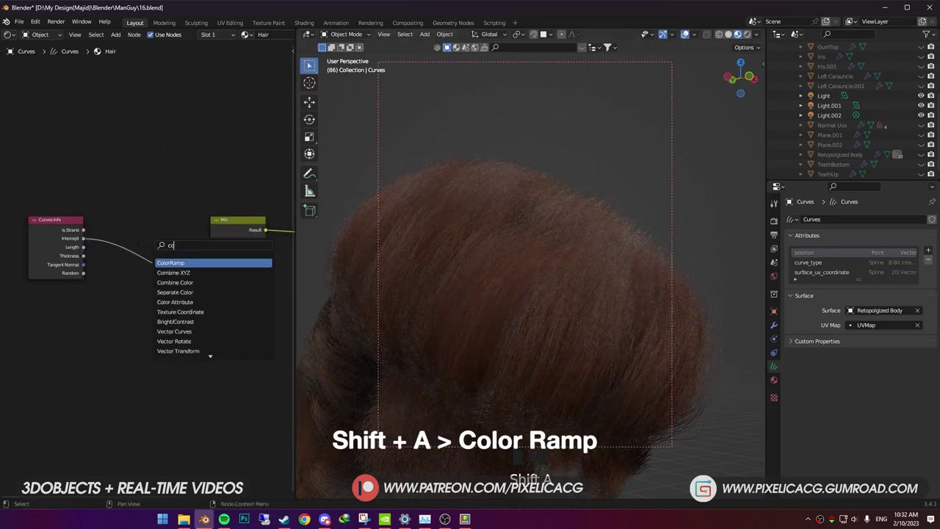
Step: Wire Random and Curves Info through the ColorRamps into the Mix node's Factor and A inputs
left_click_drag(199, 277, 82, 289)
left_click_drag(82, 289, 109, 291)
middle_click(109, 290)
left_click_drag(104, 291, 78, 284)
left_click_drag(79, 283, 48, 284)
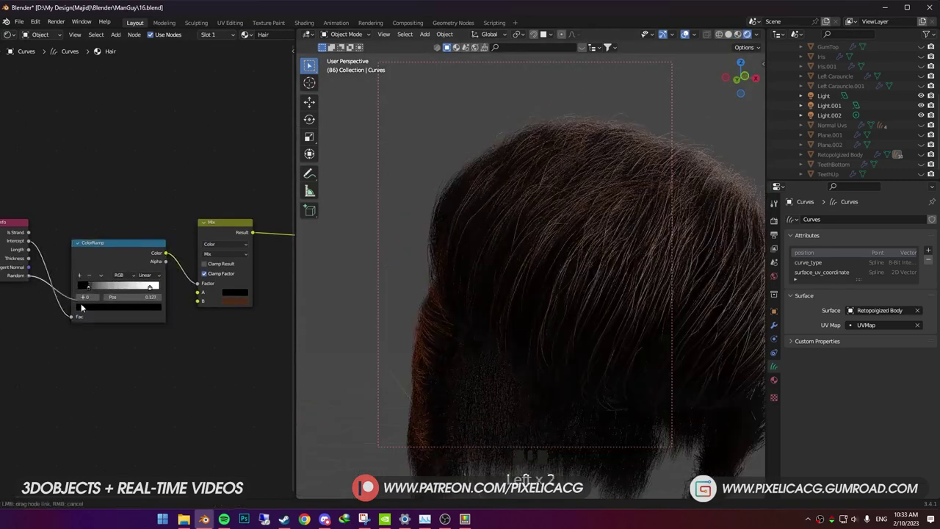
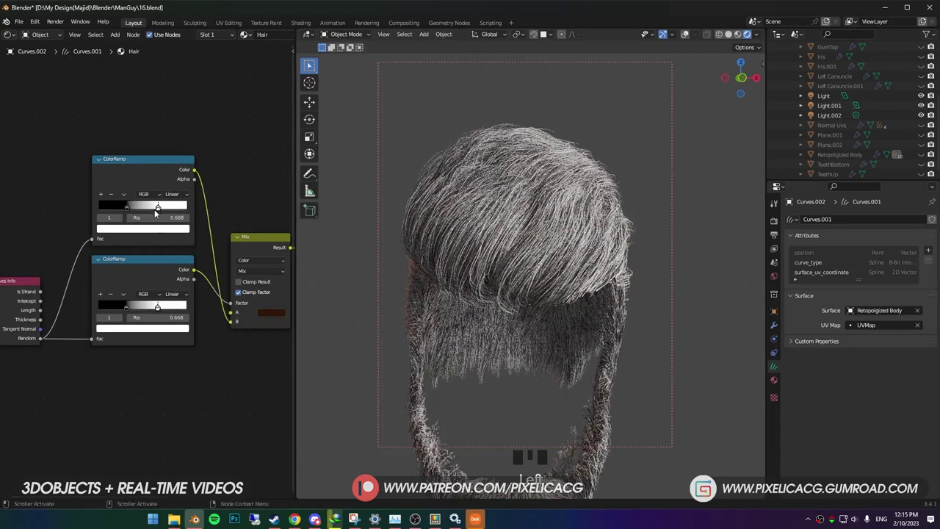
Step: Set the top ColorRamp's stops to dark brown and pale peach through their colour swatches
left_click(161, 211)
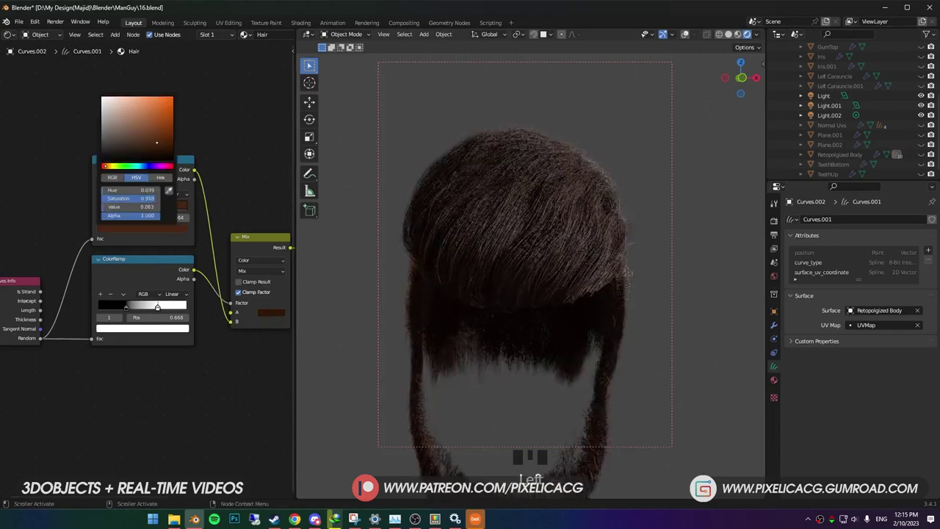
left_click_drag(130, 210, 127, 230)
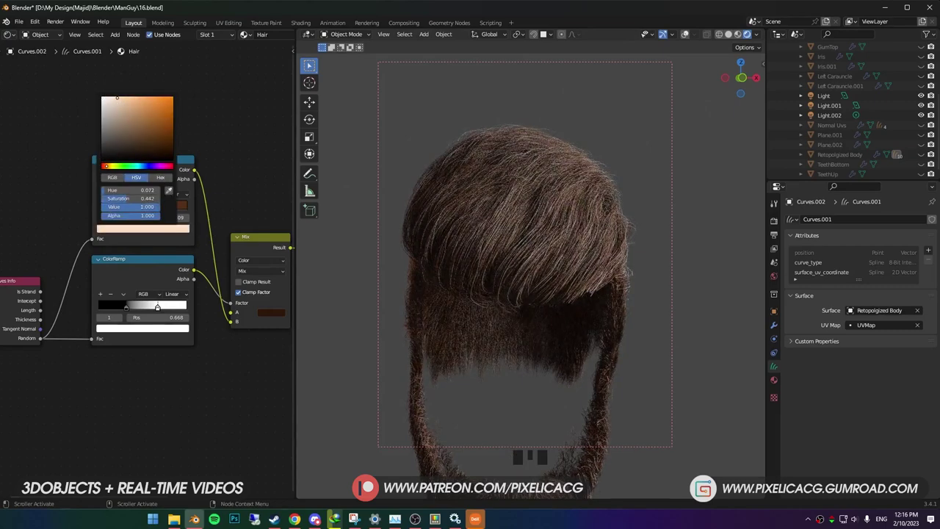